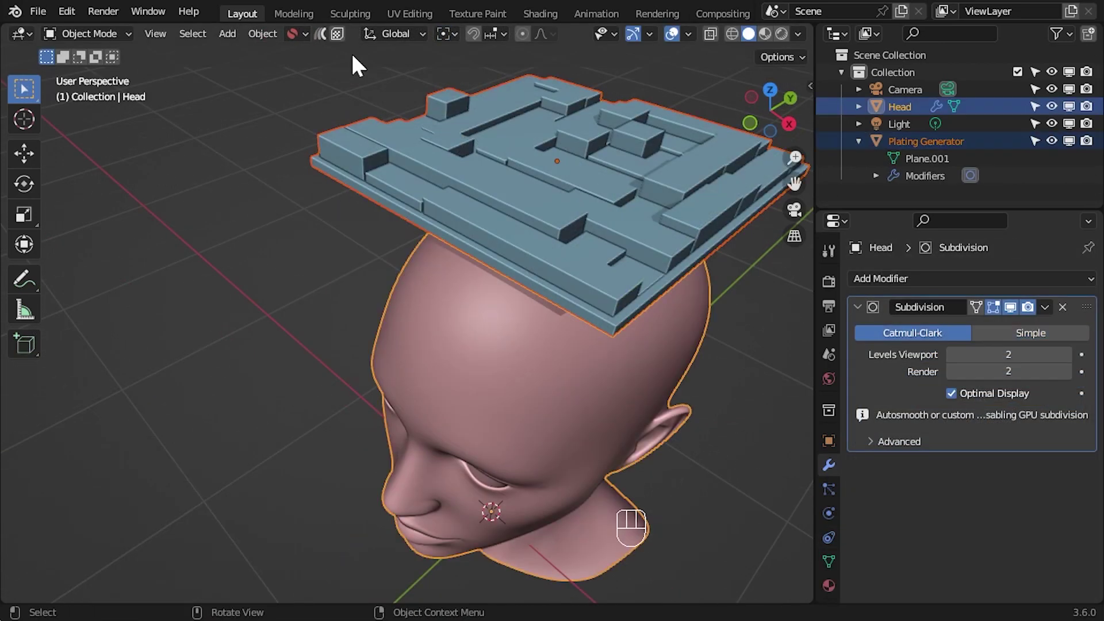
- Scale and move the plating panel into place above the head
{"action": "left_click_drag", "start_coordinate": [336, 58], "coordinate": [509, 84]}
{"action": "key", "text": "s"}
{"action": "middle_click", "coordinate": [508, 85]}
{"action": "left_click_drag", "start_coordinate": [759, 435], "coordinate": [471, 284]}
{"action": "key", "text": "g"}
{"action": "left_click_drag", "start_coordinate": [471, 284], "coordinate": [694, 366]}
{"action": "key", "text": "s"}
- Tweak the panel in Edit Mode and reposition it over the skull
{"action": "key", "text": "Tab"}
{"action": "left_click_drag", "start_coordinate": [694, 367], "coordinate": [428, 305]}
{"action": "key", "text": "KP_Decimal"}
{"action": "key", "text": "Tab"}
{"action": "key", "text": "g"}
{"action": "left_click_drag", "start_coordinate": [429, 305], "coordinate": [495, 260]}
{"action": "key", "text": "g"}
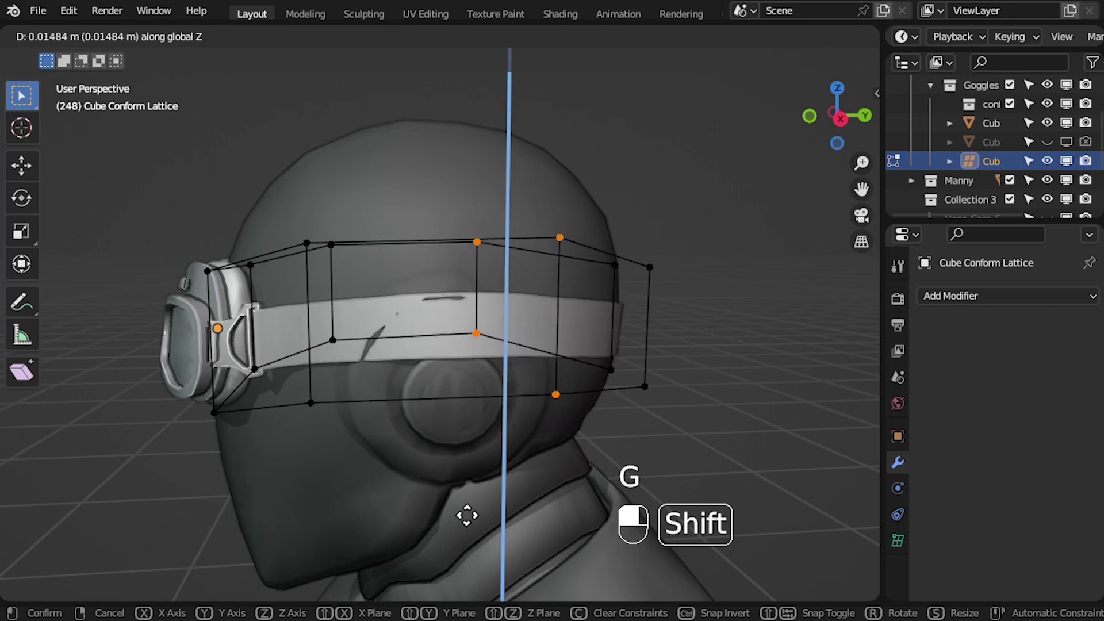
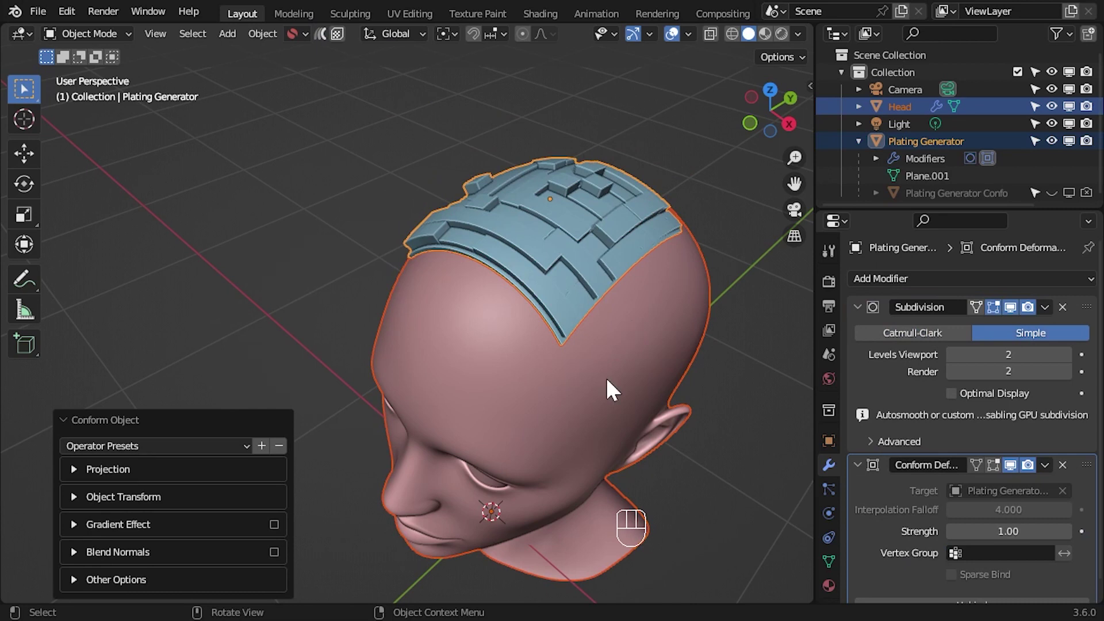
- Undo the last move, select Plating Generator then Head, and run Conform Object with Auto direction and Grid method
{"action": "key", "text": "ctrl+z"}
{"action": "key", "text": "s"}
{"action": "left_click_drag", "start_coordinate": [277, 41], "coordinate": [516, 352]}
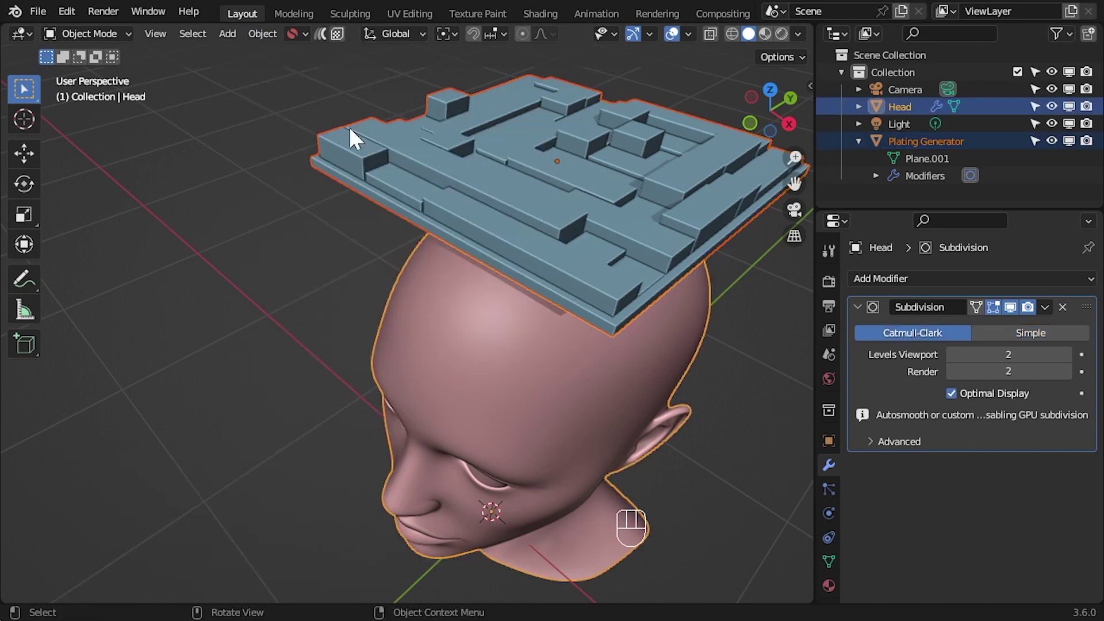
{"action": "left_click_drag", "start_coordinate": [336, 57], "coordinate": [252, 430]}
- Select the Plating Generator Conform Lattice sitting above the plated head
{"action": "left_click_drag", "start_coordinate": [483, 485], "coordinate": [566, 437]}
{"action": "left_click_drag", "start_coordinate": [586, 390], "coordinate": [621, 196]}
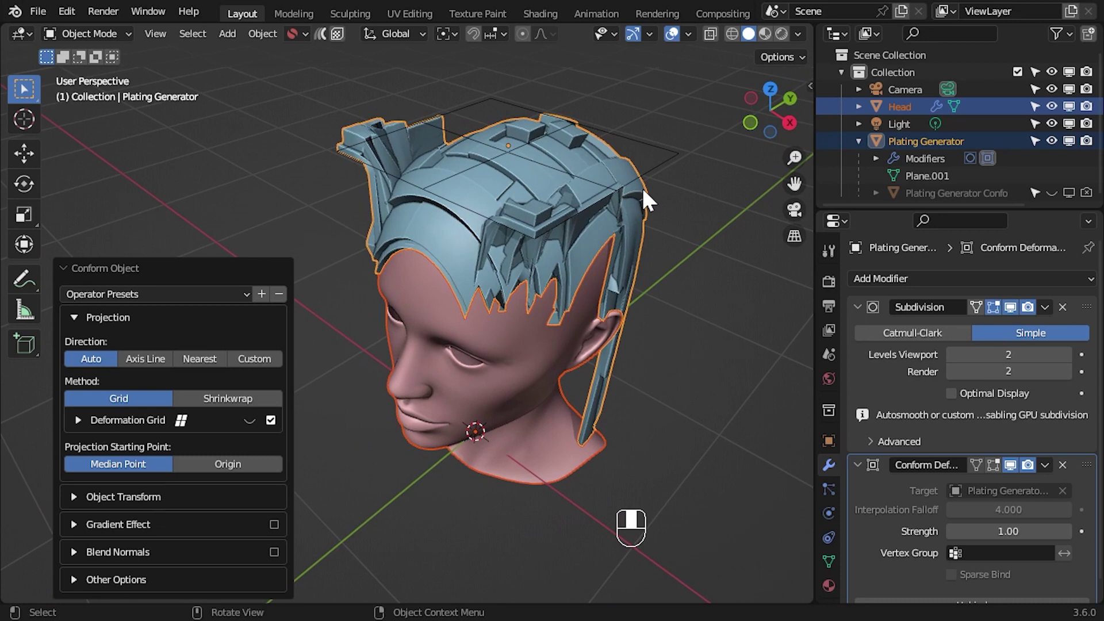
- Enable Source Object Non-Selectable, Surface Snapping and Exclude Non-Selectable for the conform lattice
{"action": "left_click", "coordinate": [686, 175]}
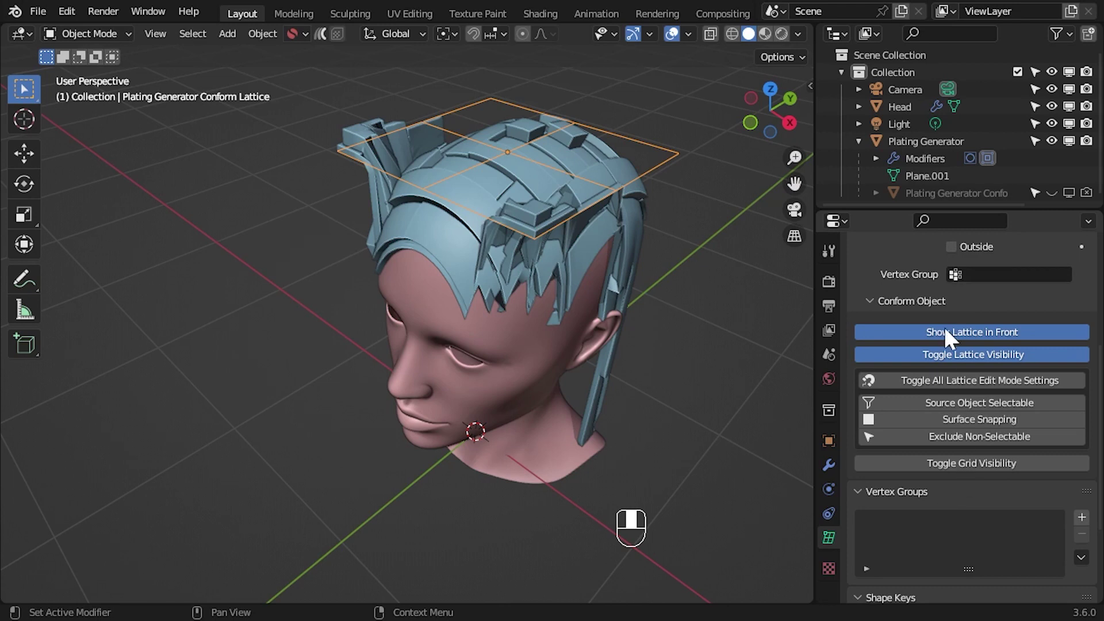
{"action": "left_click", "coordinate": [961, 339]}
{"action": "middle_click", "coordinate": [961, 338]}
{"action": "middle_click", "coordinate": [961, 339]}
{"action": "left_click", "coordinate": [961, 339]}
{"action": "middle_click", "coordinate": [961, 339]}
{"action": "left_click_drag", "start_coordinate": [961, 339], "coordinate": [994, 386]}
{"action": "left_click_drag", "start_coordinate": [994, 386], "coordinate": [1028, 424]}
{"action": "left_click", "coordinate": [1029, 423]}
{"action": "left_click_drag", "start_coordinate": [1057, 439], "coordinate": [1056, 408]}
{"action": "left_click_drag", "start_coordinate": [1056, 409], "coordinate": [1055, 444]}
{"action": "middle_click", "coordinate": [1055, 445]}
{"action": "left_click_drag", "start_coordinate": [1053, 408], "coordinate": [1044, 444]}
{"action": "left_click_drag", "start_coordinate": [1044, 445], "coordinate": [38, 88]}
{"action": "key", "text": "Tab"}
{"action": "left_click_drag", "start_coordinate": [37, 88], "coordinate": [478, 287]}
{"action": "left_click_drag", "start_coordinate": [595, 521], "coordinate": [542, 235]}
{"action": "left_click_drag", "start_coordinate": [688, 271], "coordinate": [533, 188]}
{"action": "middle_click", "coordinate": [615, 312]}
{"action": "key", "text": "ctrl+z"}
{"action": "right_click", "coordinate": [588, 313]}
{"action": "left_click_drag", "start_coordinate": [589, 313], "coordinate": [593, 277]}
{"action": "left_click", "coordinate": [416, 298]}
- Switch off all Lattice Edit Mode settings and hide the conform lattice around the head
{"action": "right_click", "coordinate": [416, 299]}
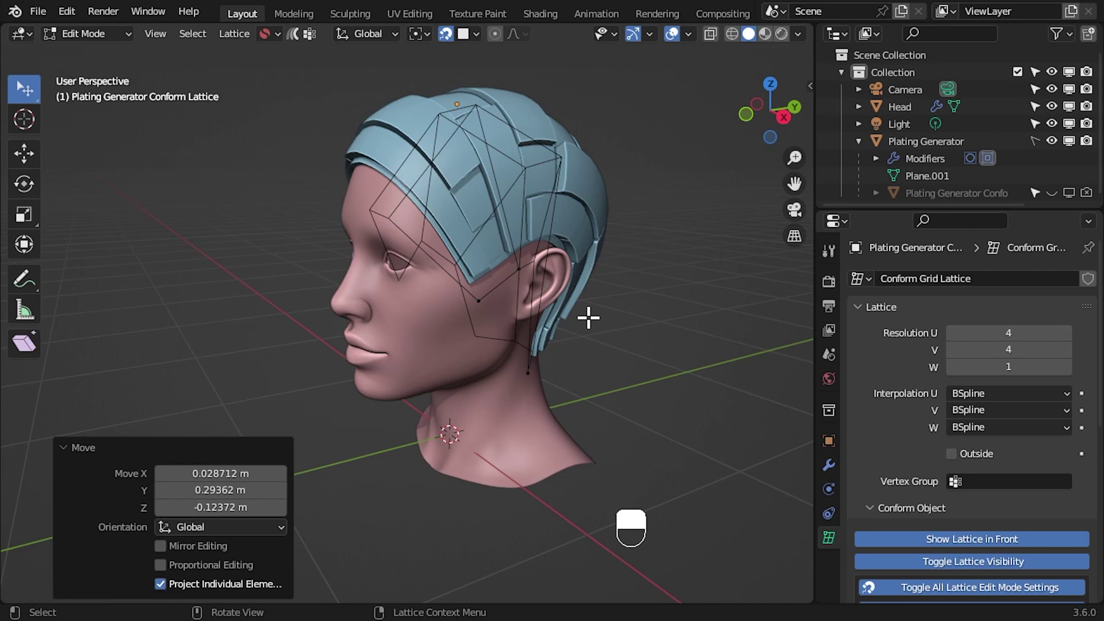
{"action": "key", "text": "Tab"}
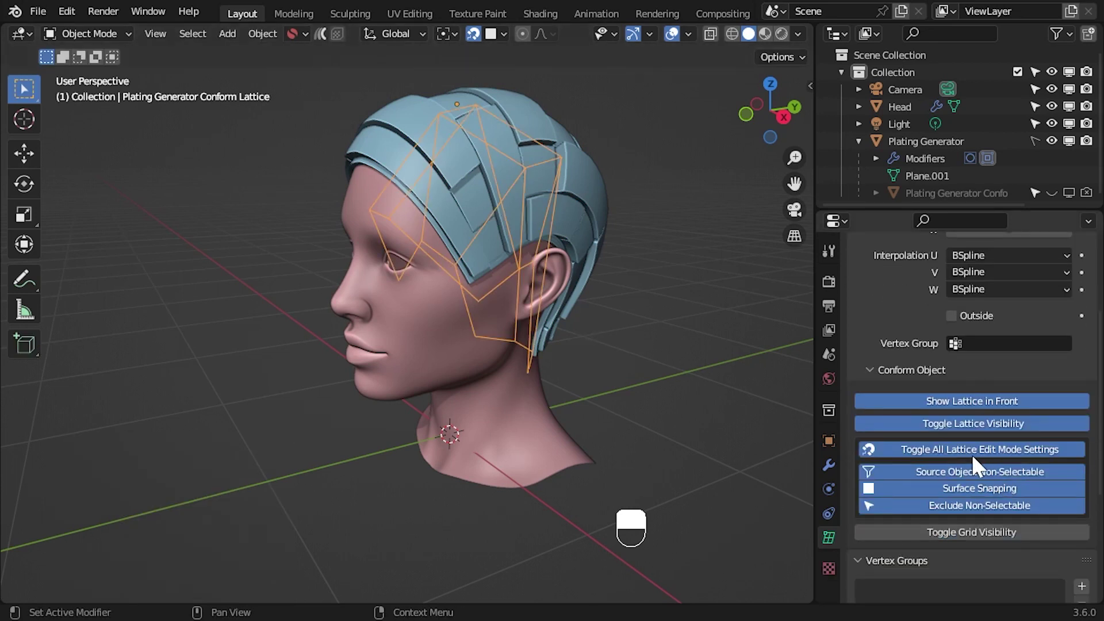
{"action": "left_click_drag", "start_coordinate": [983, 462], "coordinate": [1006, 405]}
- Make Plating Generator Conform Lattice selectable in the Outliner and select it
{"action": "left_click_drag", "start_coordinate": [1005, 405], "coordinate": [1002, 432]}
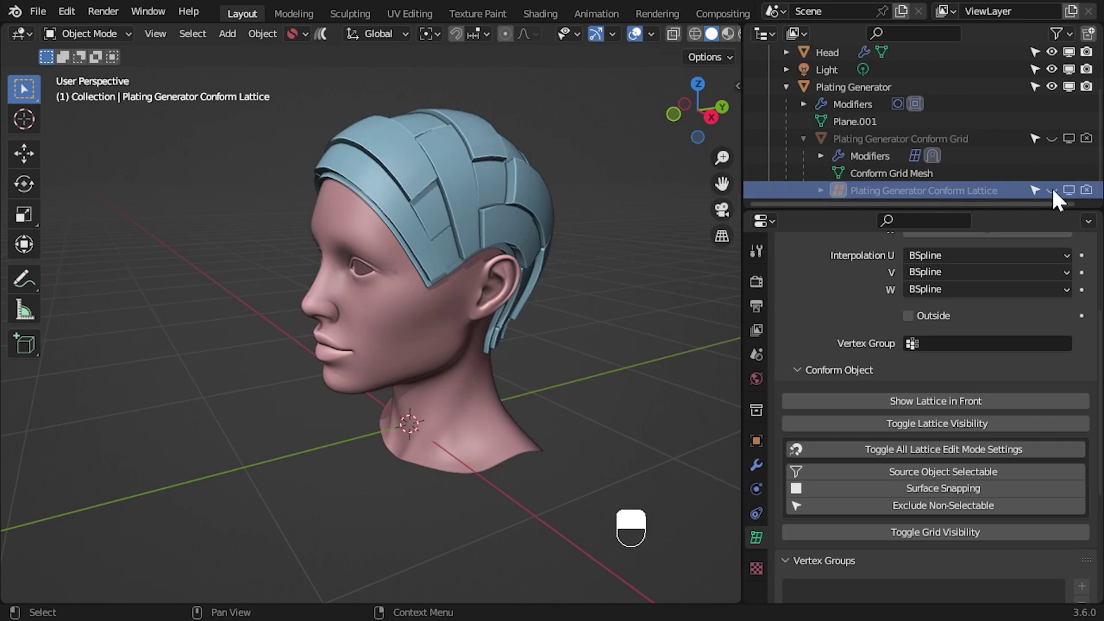
{"action": "left_click", "coordinate": [1087, 203]}
- Show the lattice in front, then select the Plating Generator and add the Head to the selection
{"action": "left_click_drag", "start_coordinate": [948, 197], "coordinate": [949, 415]}
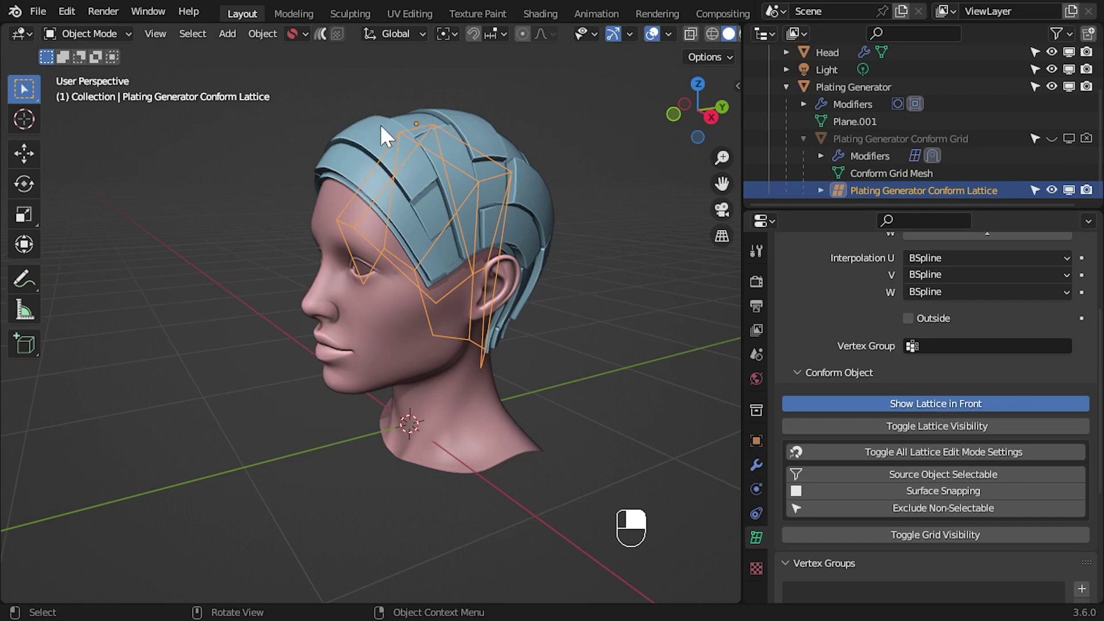
{"action": "left_click", "coordinate": [358, 139]}
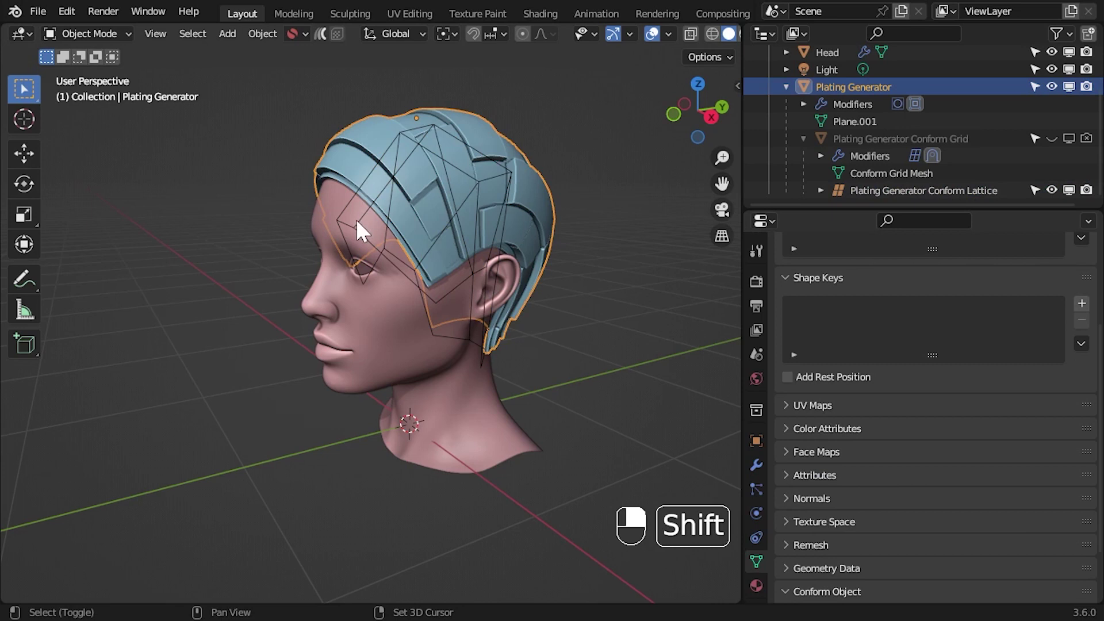
{"action": "middle_click", "coordinate": [362, 235]}
{"action": "left_click_drag", "start_coordinate": [362, 235], "coordinate": [420, 334]}
{"action": "middle_click", "coordinate": [420, 334]}
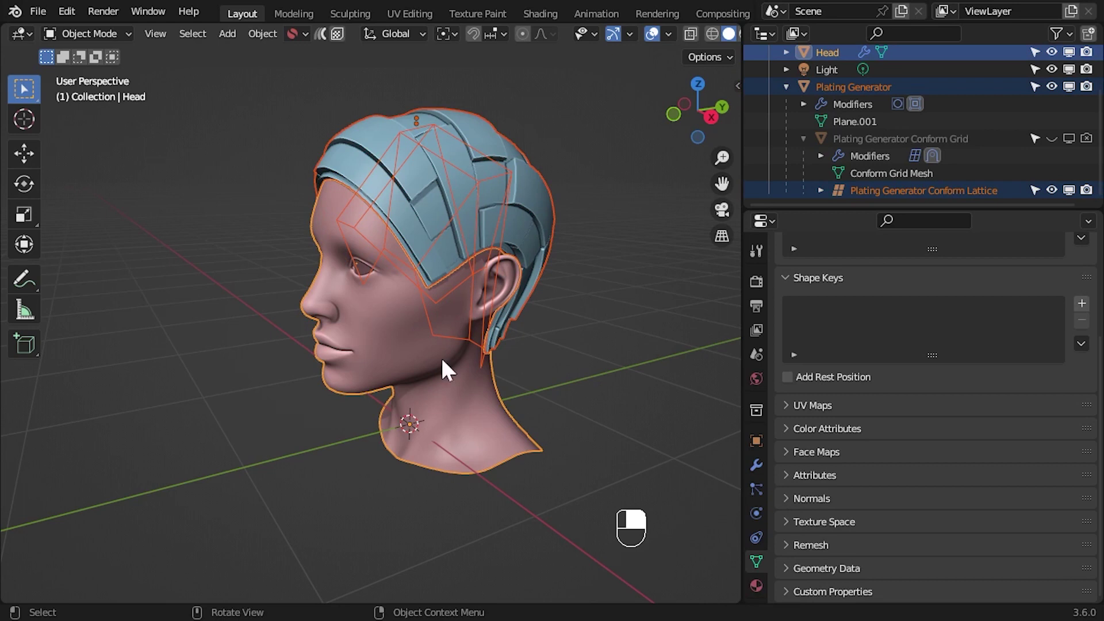
- Rerun Conform Object and orbit to check the wrapped plating from the other side
{"action": "left_click_drag", "start_coordinate": [331, 43], "coordinate": [663, 46]}
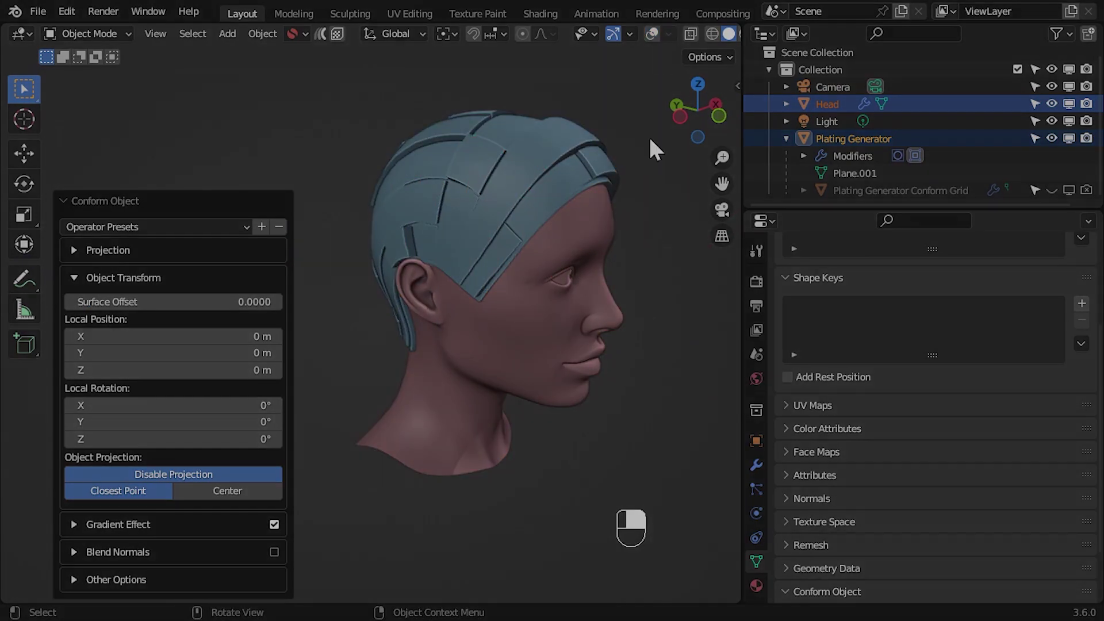